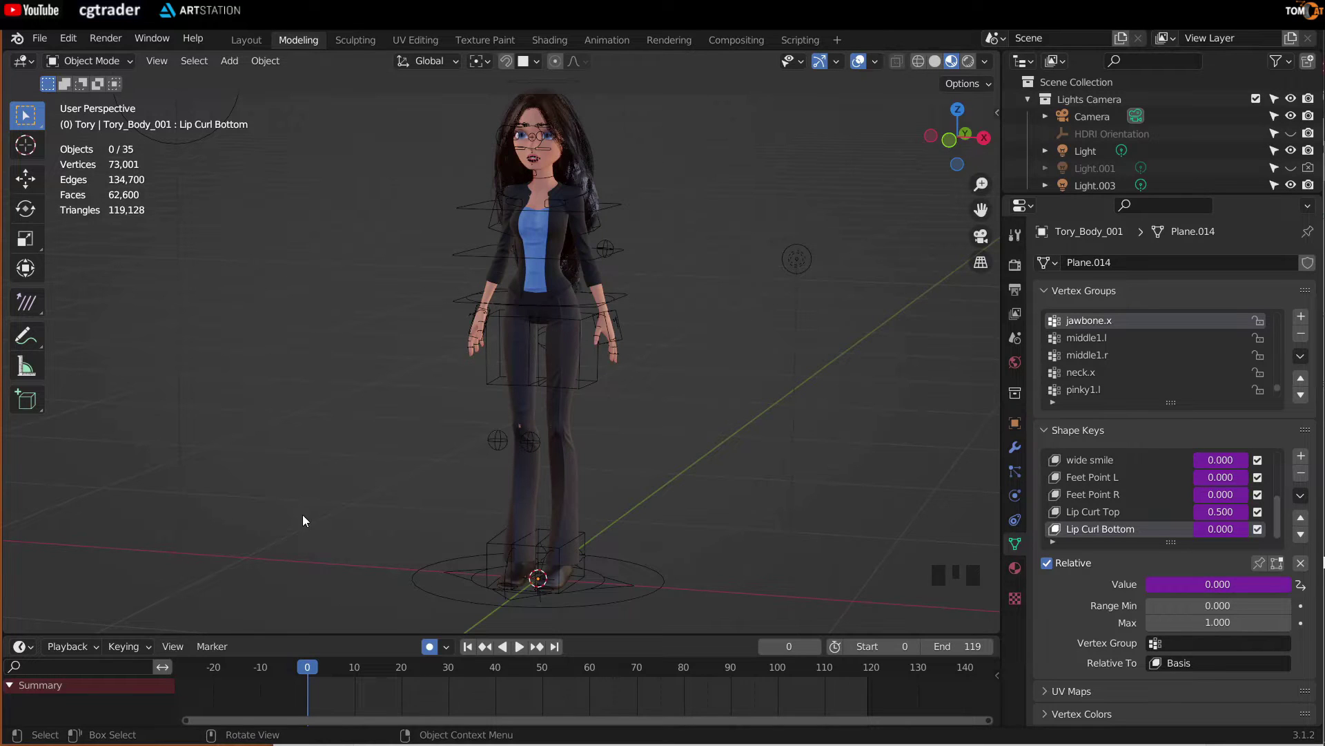
# - Orbit and zoom onto the character's legs and select the rig armature to reveal its keyframes
pyautogui.moveTo(295, 515); pyautogui.dragTo(395, 452)
pyautogui.scroll(3)
pyautogui.moveTo(399, 524); pyautogui.dragTo(368, 474)
pyautogui.scroll(3)
pyautogui.moveTo(360, 493); pyautogui.dragTo(436, 514)
# - Scrub the timeline to frame 9, where the character crouches with bent knees
pyautogui.click(436, 515)
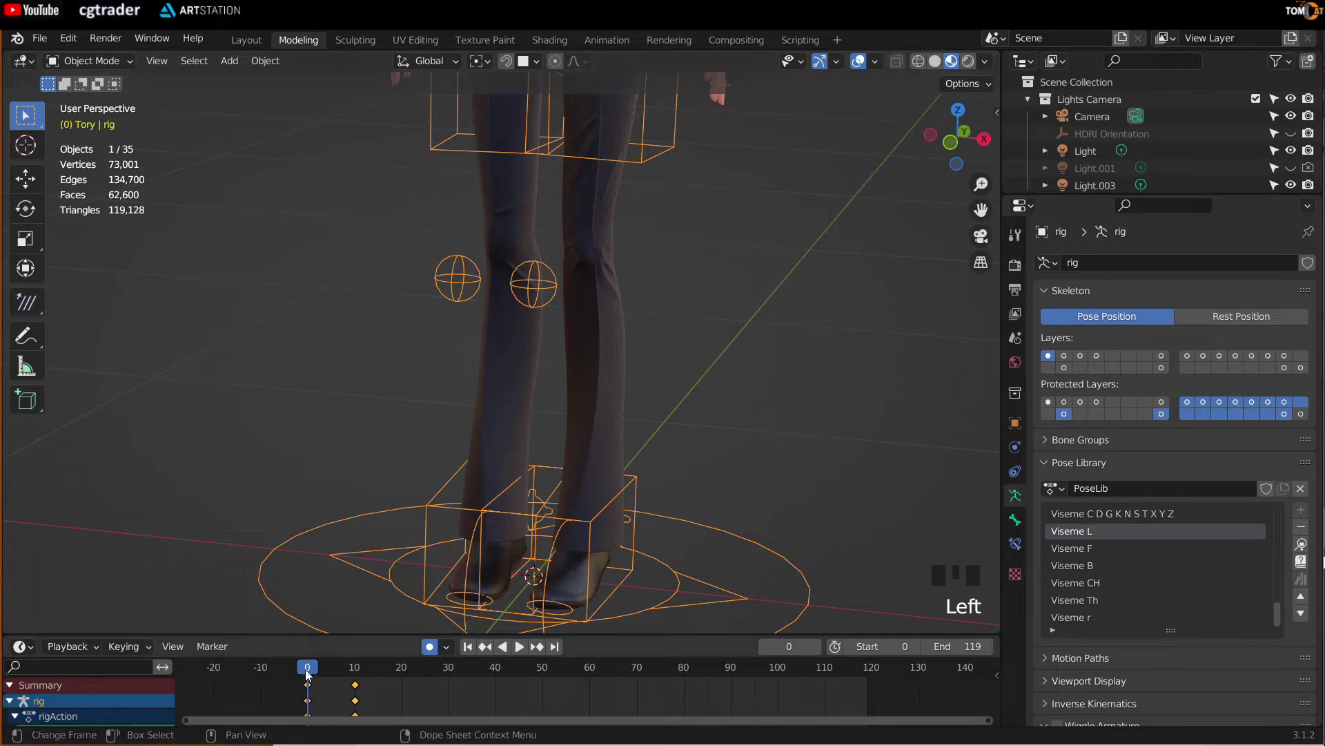
pyautogui.moveTo(325, 676); pyautogui.dragTo(369, 366)
pyautogui.moveTo(370, 366); pyautogui.dragTo(338, 278)
pyautogui.scroll(3)
# - Frame the knees poking through the pants up close and clear the rig selection
pyautogui.moveTo(303, 252); pyautogui.dragTo(351, 353)
pyautogui.scroll(3)
pyautogui.moveTo(392, 280); pyautogui.dragTo(330, 402)
pyautogui.click(330, 402)
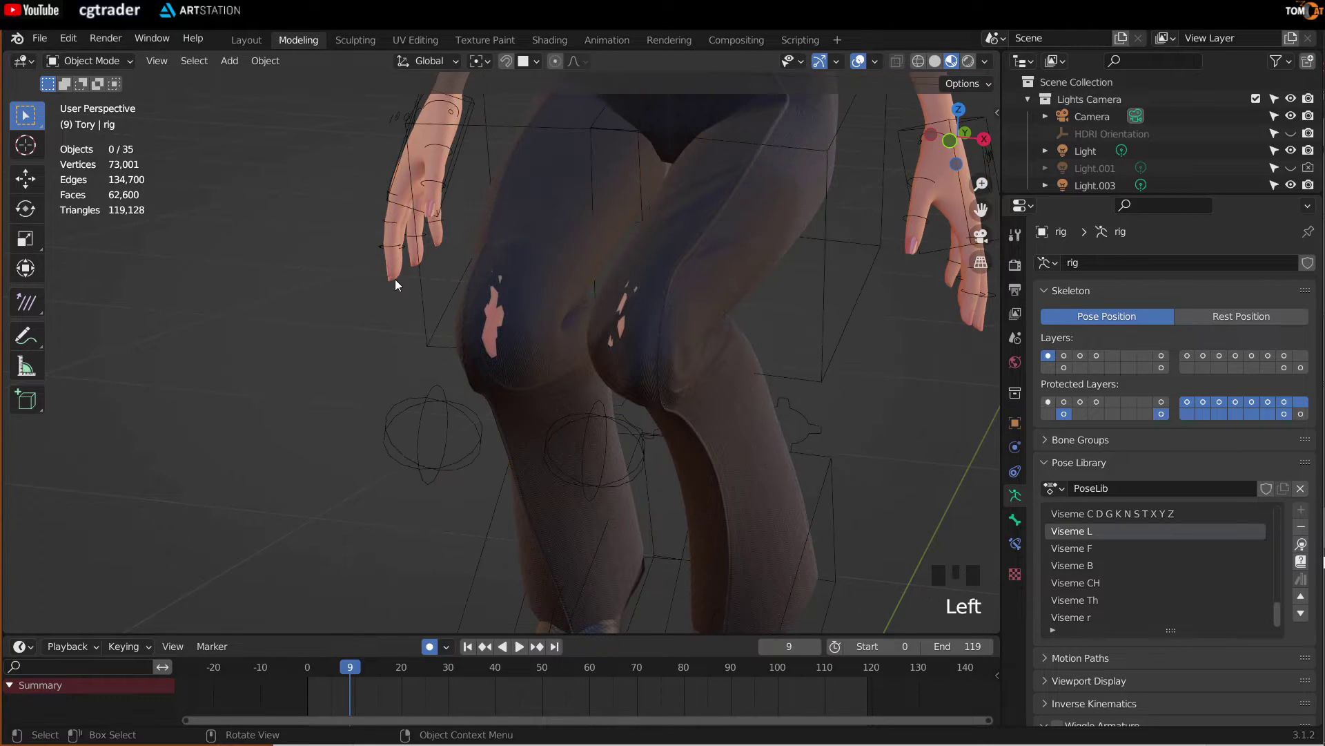
# - Add a shape key named 'Shrink knees' to the body mesh at value 1.000
pyautogui.click(397, 283)
pyautogui.click(1022, 551)
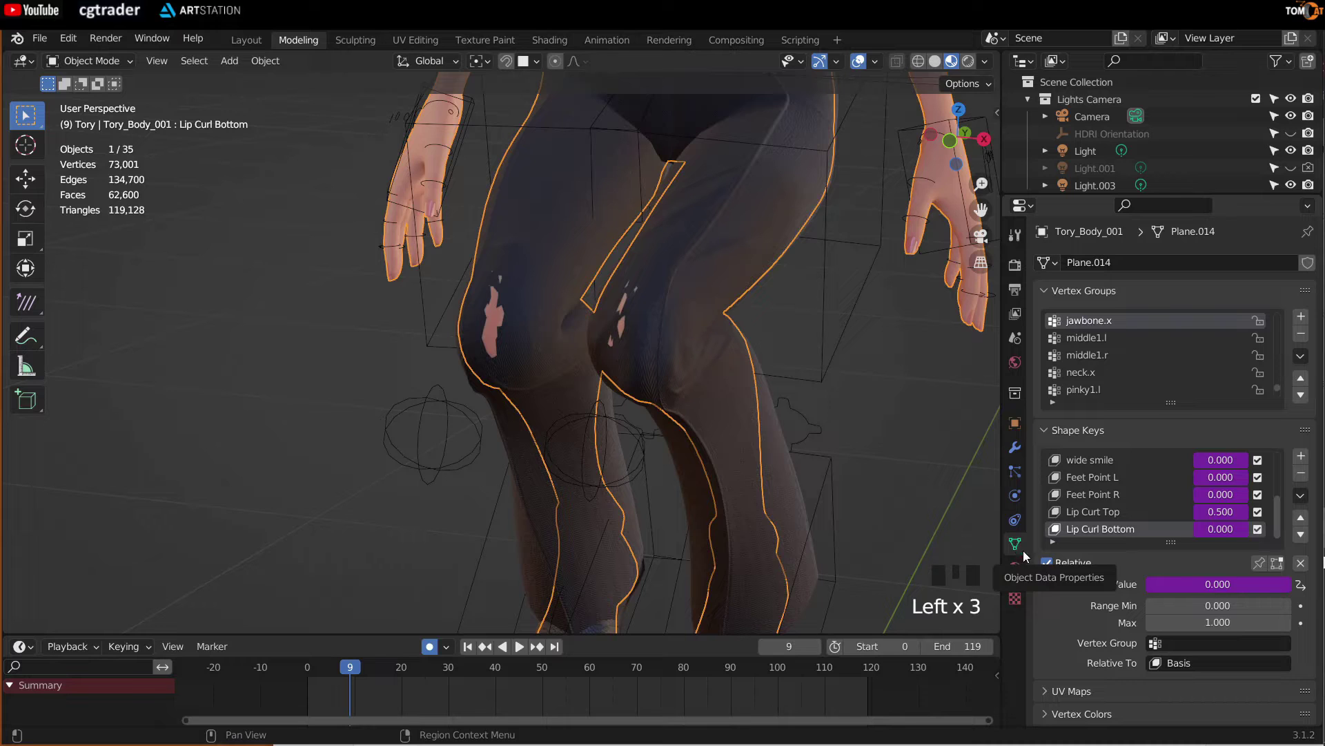
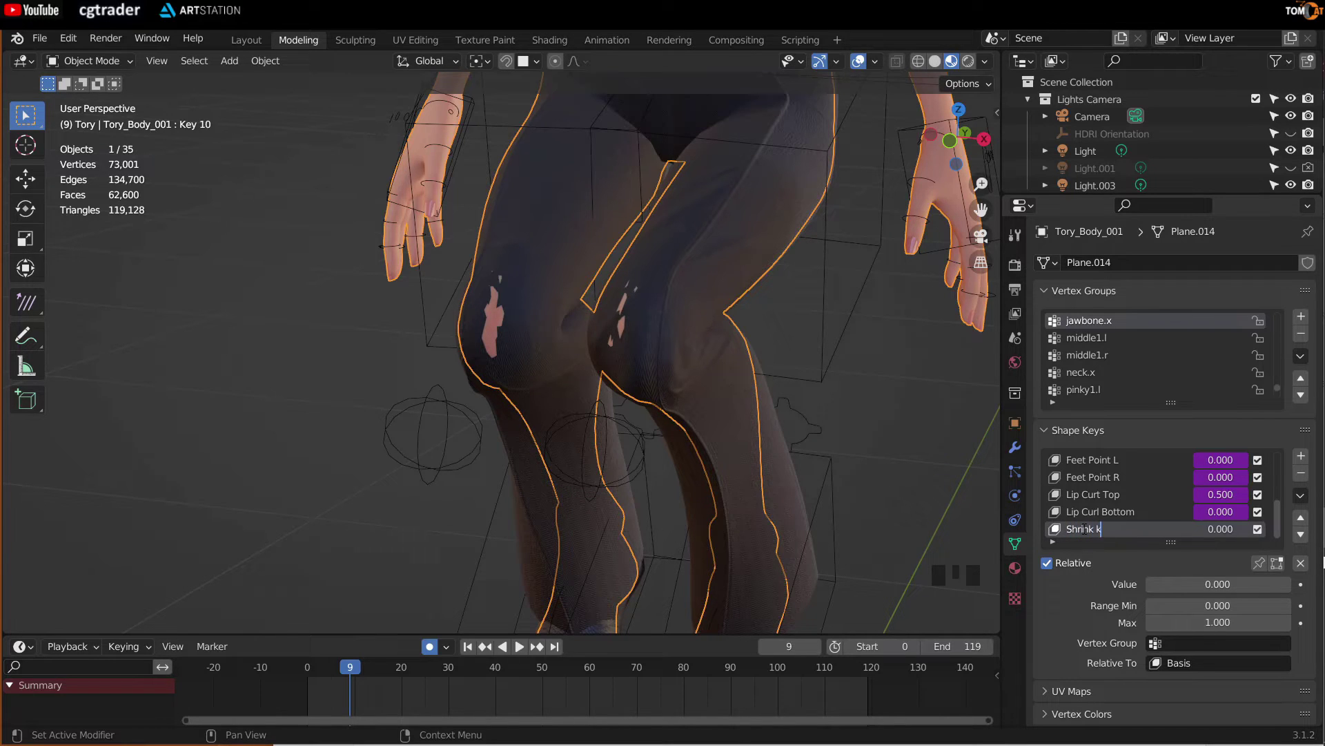
pyautogui.press('e')
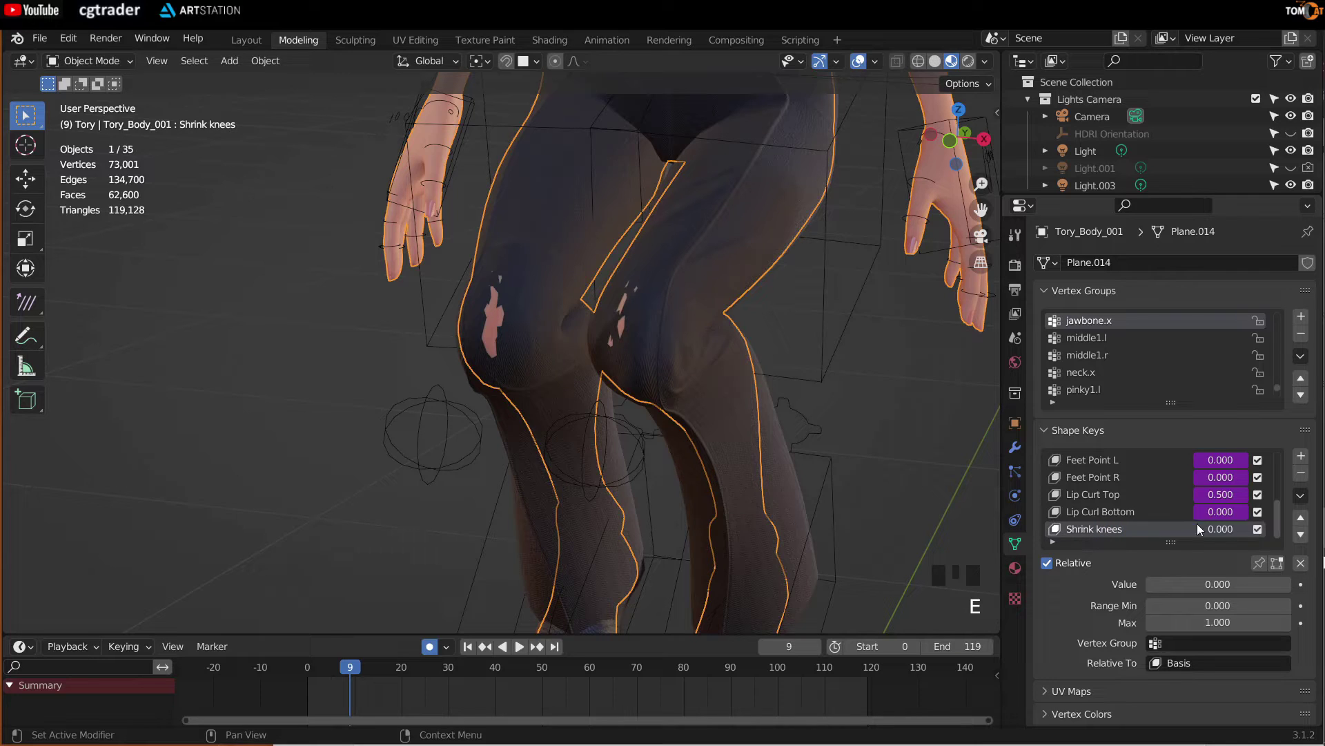